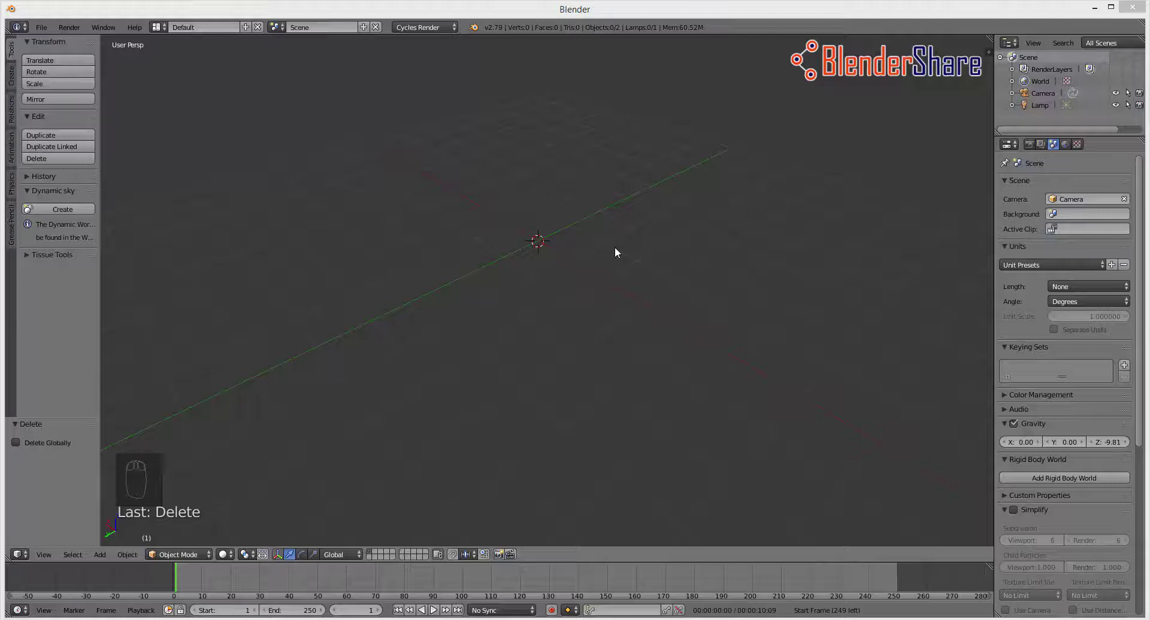
# Add a plane to the empty scene, scale it up large and enter Edit Mode for subdividing
pyautogui.press('shift+a')
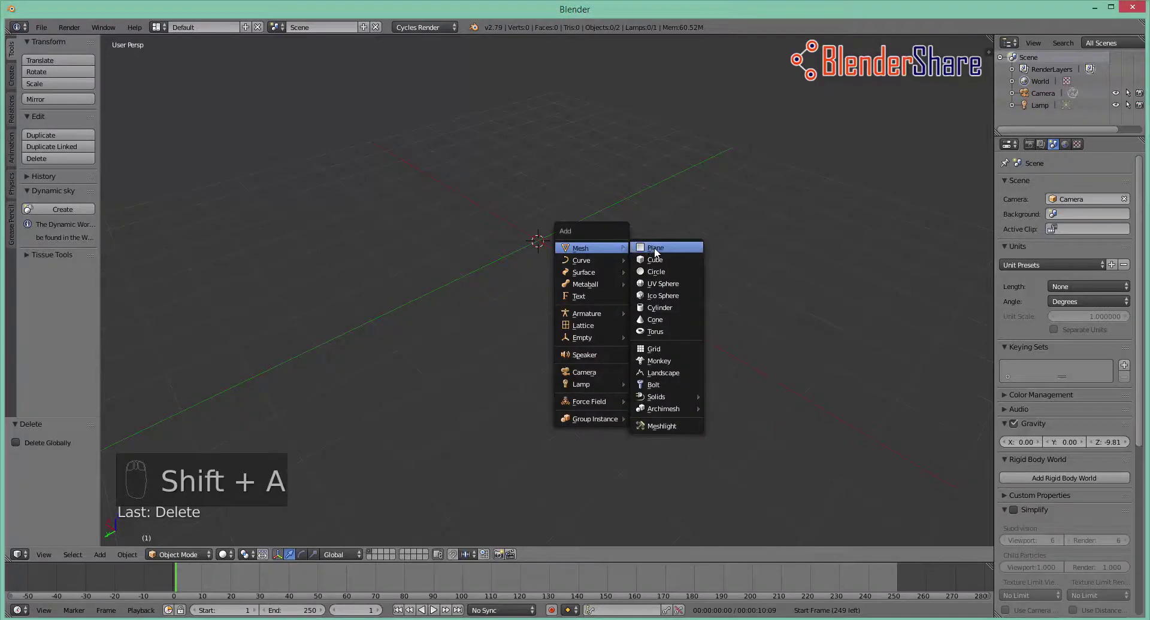
pyautogui.middleClick(682, 328)
pyautogui.press('s')
pyautogui.middleClick(130, 491)
pyautogui.middleClick(271, 541)
pyautogui.press('s')
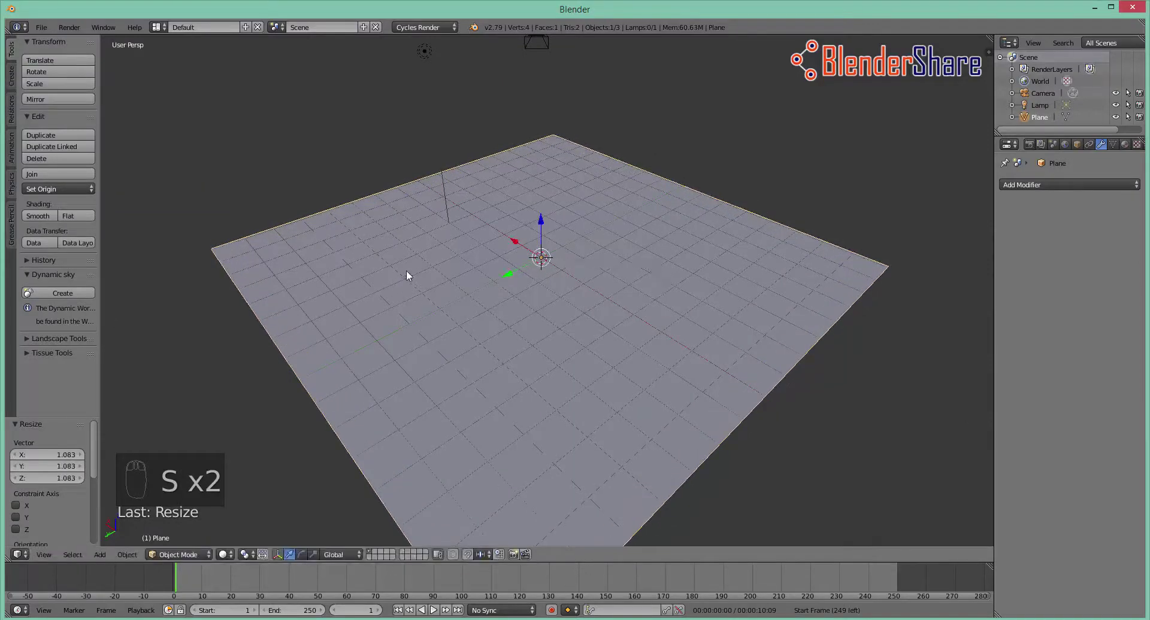
pyautogui.press('Tab')
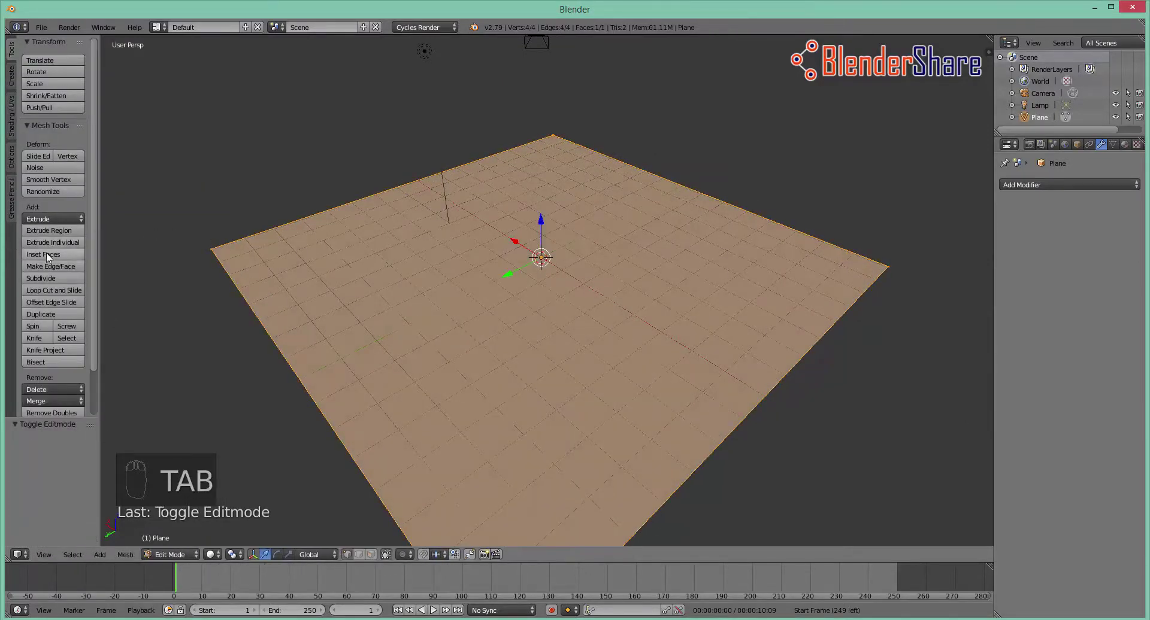
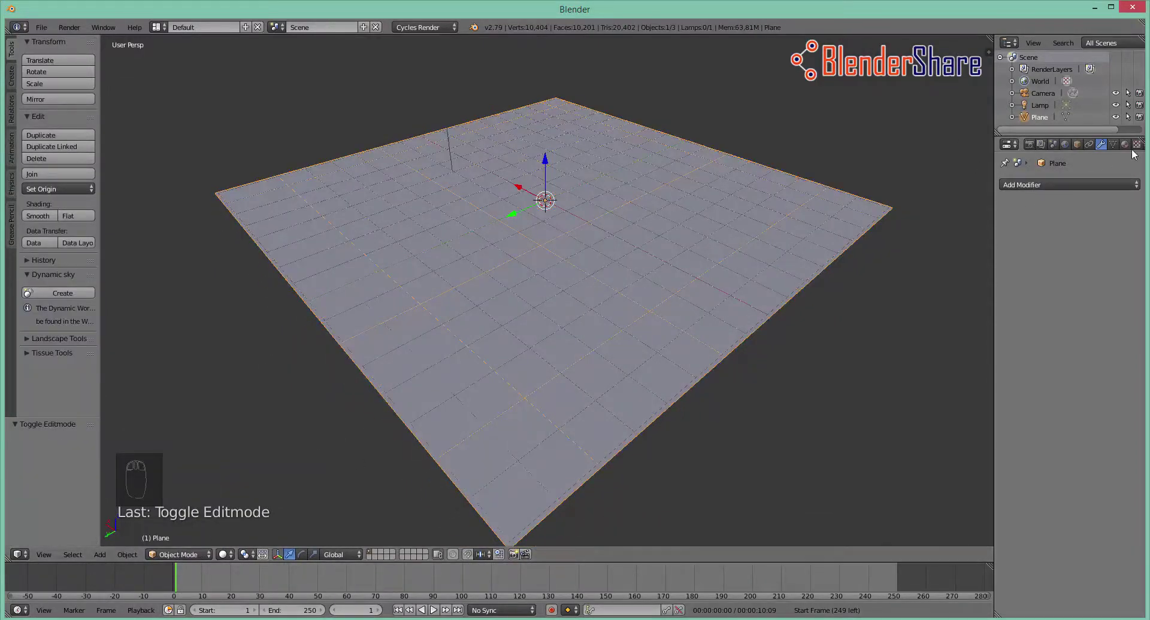
# Create a new texture for the plane and make it a Clouds texture
pyautogui.moveTo(1145, 147); pyautogui.dragTo(999, 206)
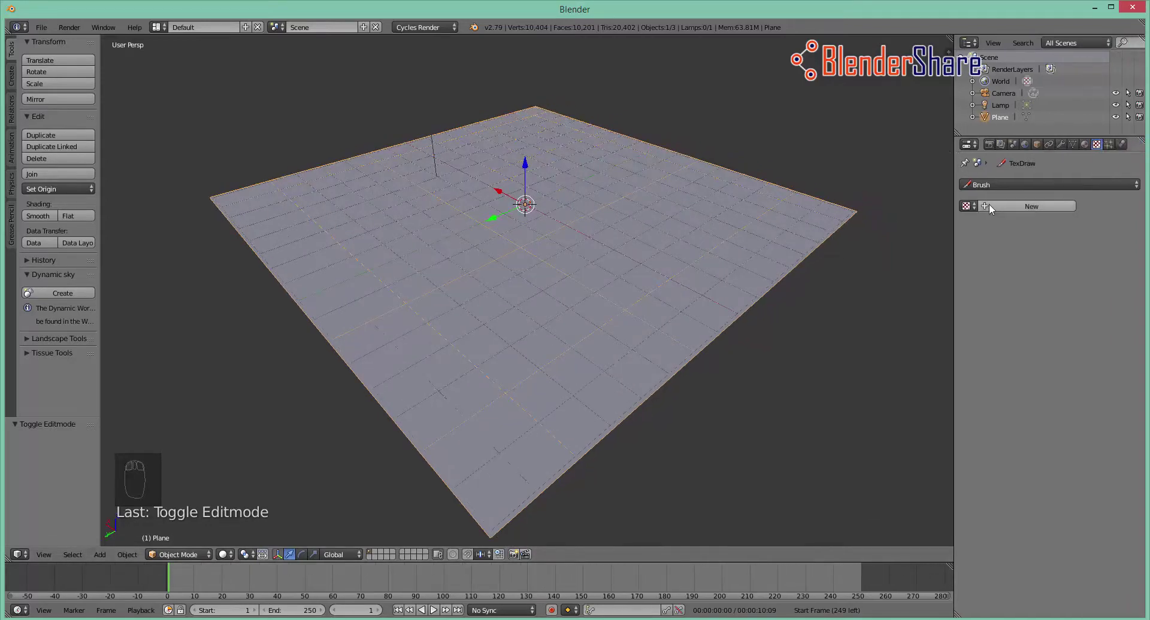
pyautogui.moveTo(994, 210); pyautogui.dragTo(1025, 250)
pyautogui.moveTo(1018, 213); pyautogui.dragTo(1010, 207)
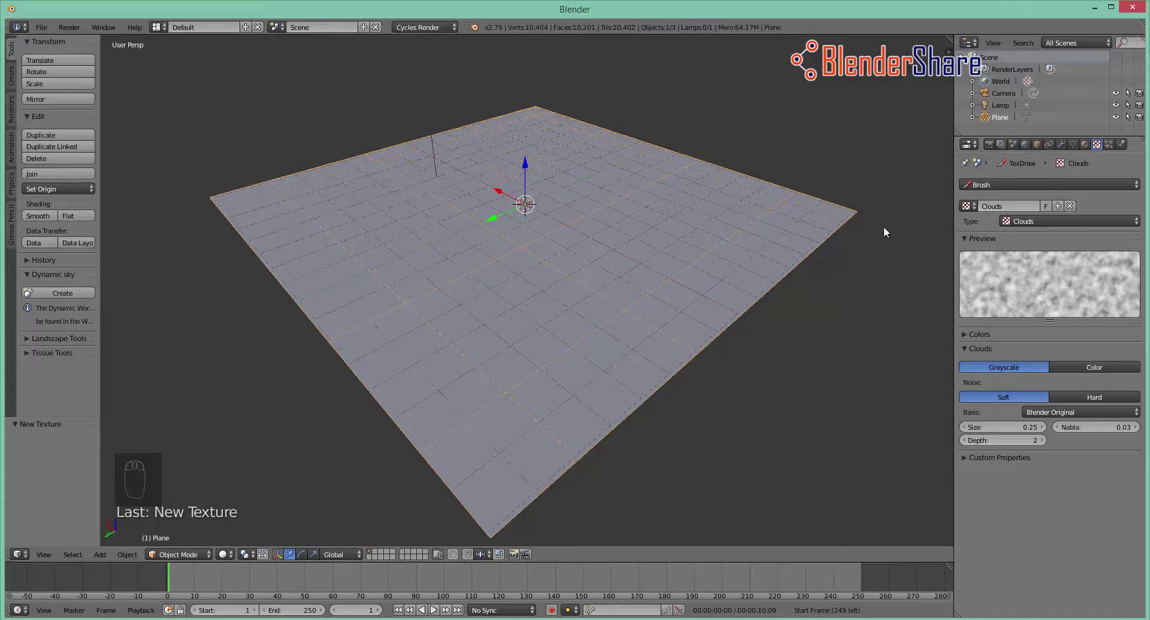
# Add a Displace modifier to the plane, texture slot still empty
pyautogui.moveTo(689, 294); pyautogui.dragTo(1062, 150)
pyautogui.moveTo(1063, 150); pyautogui.dragTo(992, 269)
# Drive the Displace modifier with the Clouds texture, pushing the plane into jagged peaks
pyautogui.moveTo(747, 295); pyautogui.dragTo(1110, 318)
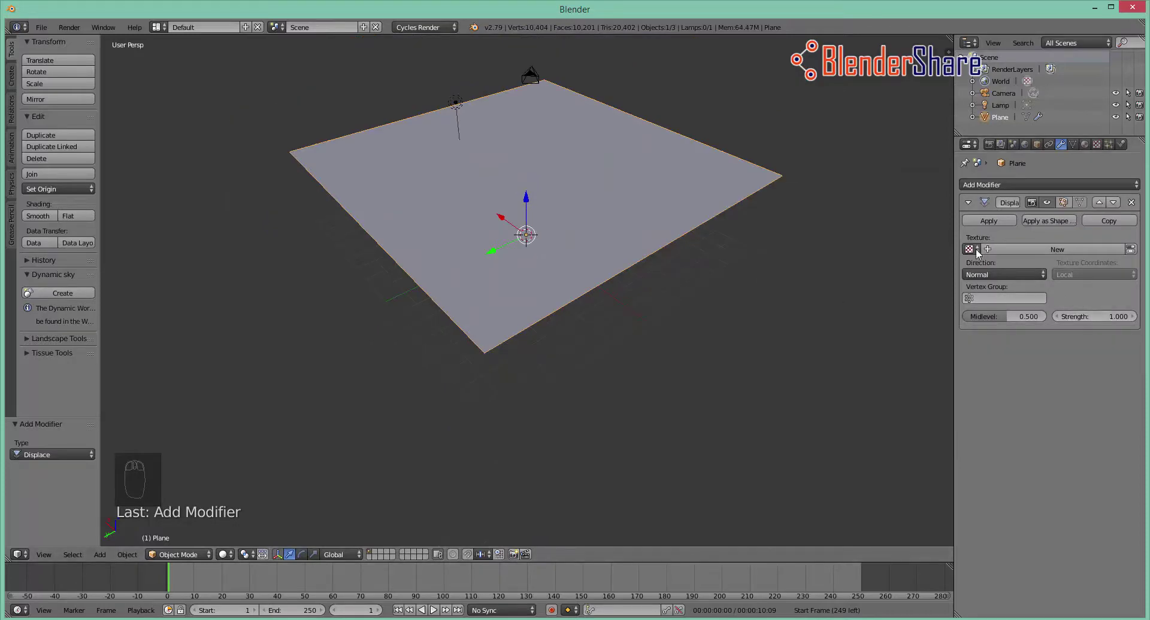
pyautogui.moveTo(980, 254); pyautogui.dragTo(990, 294)
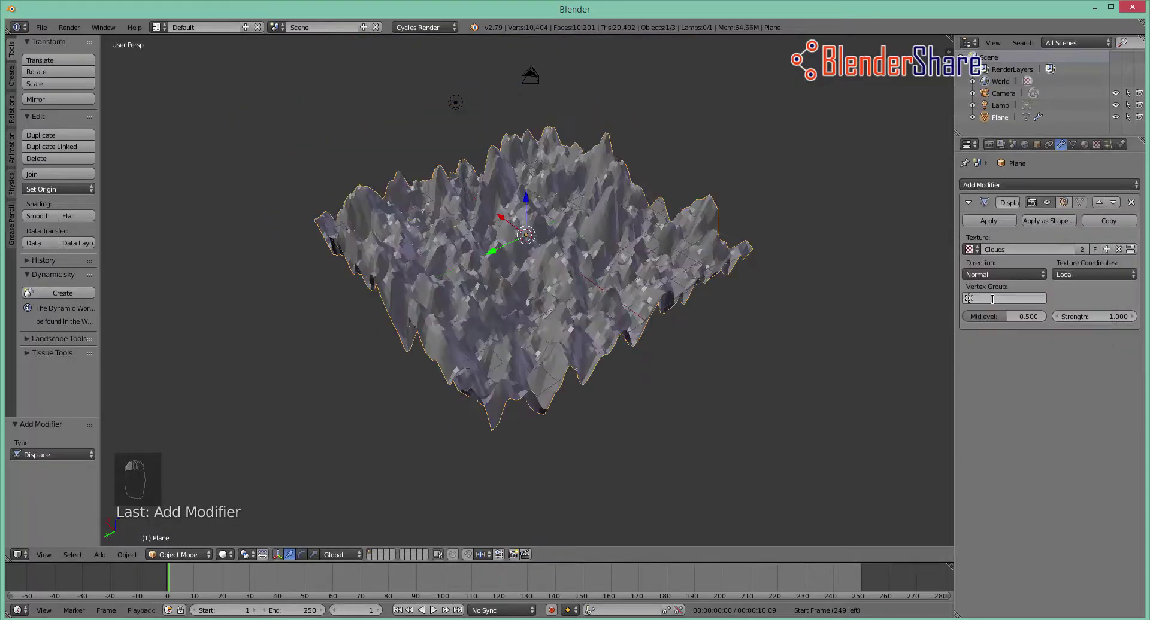
pyautogui.moveTo(771, 318); pyautogui.dragTo(840, 322)
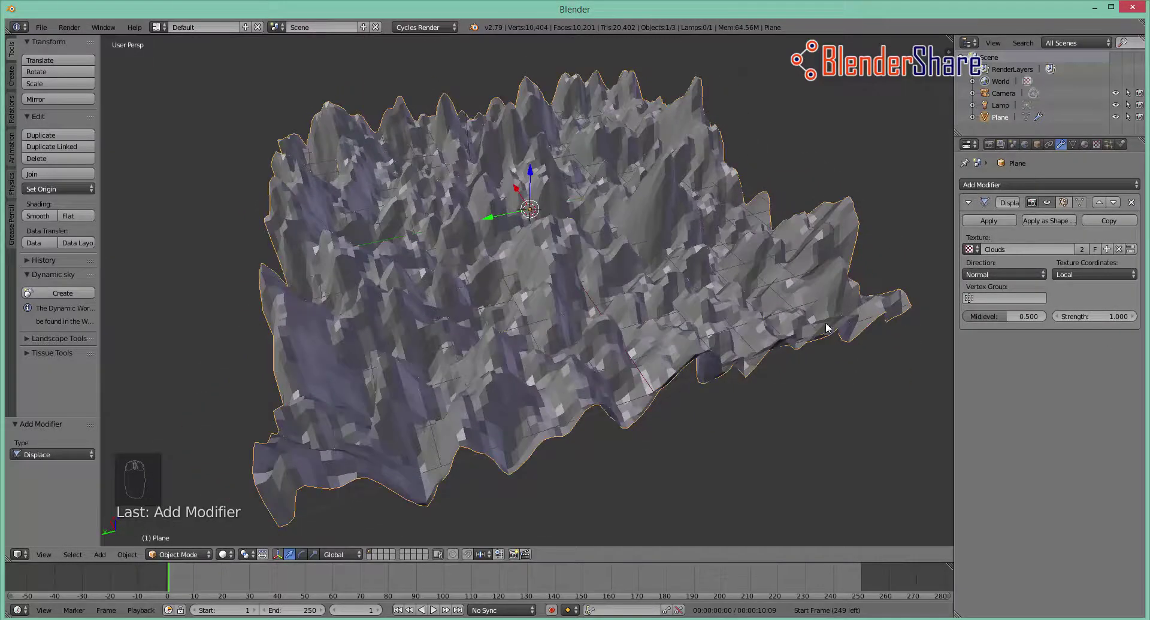
# Add a Subdivision Surface modifier and Shade Smooth, then inspect the smoothed terrain
pyautogui.moveTo(1027, 191); pyautogui.dragTo(1024, 378)
pyautogui.moveTo(1048, 405); pyautogui.dragTo(653, 338)
pyautogui.moveTo(789, 404); pyautogui.dragTo(123, 219)
pyautogui.click(194, 230)
pyautogui.moveTo(50, 222); pyautogui.dragTo(189, 237)
pyautogui.moveTo(196, 265); pyautogui.dragTo(930, 242)
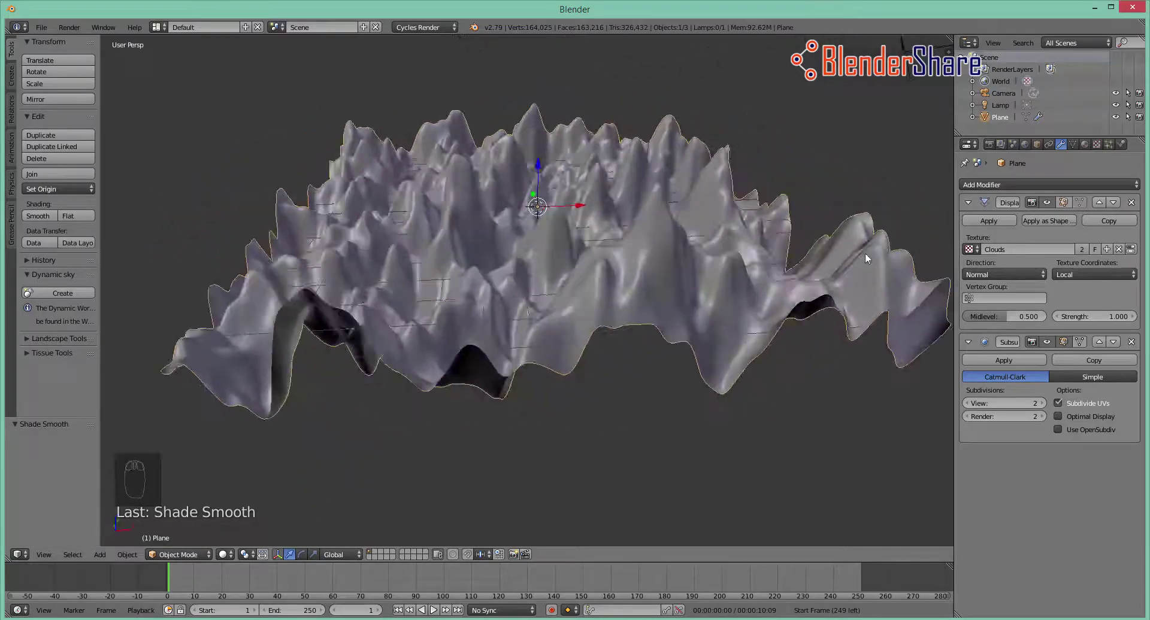
pyautogui.moveTo(929, 268); pyautogui.dragTo(1060, 356)
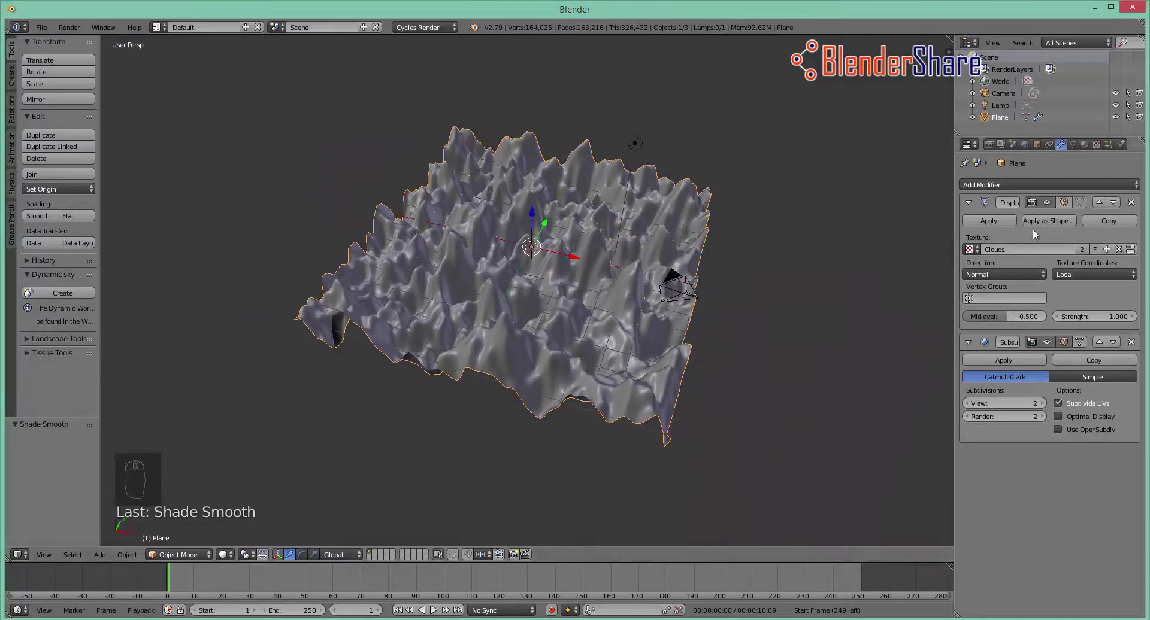
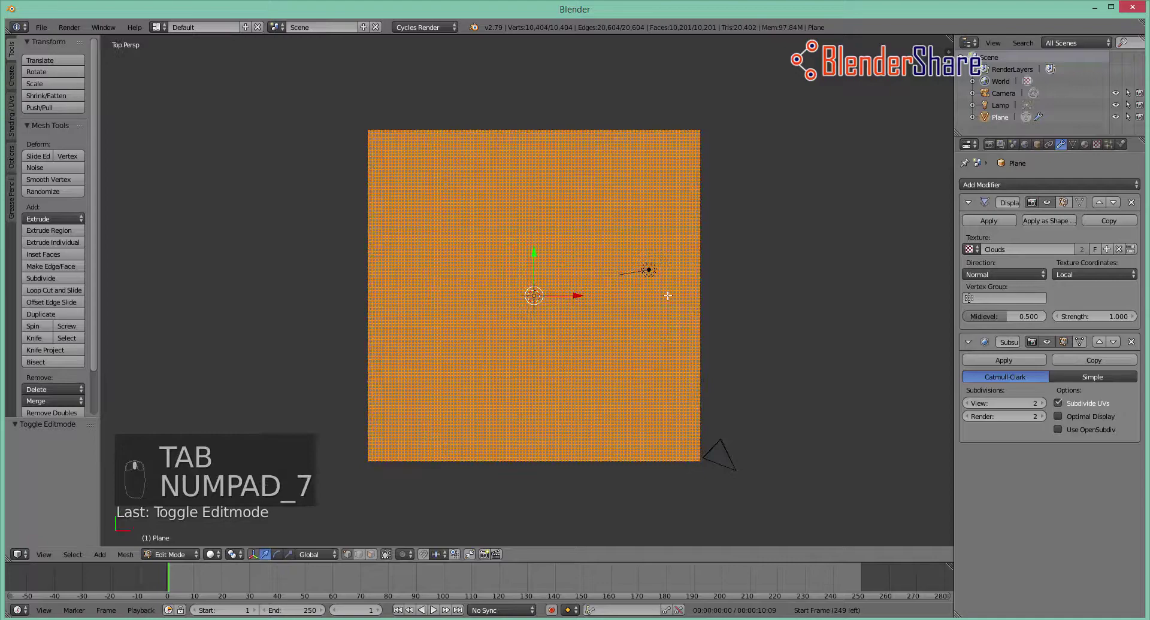
# Deselect all grid vertices and start circle-selecting bands for the Moutain group
pyautogui.press('a')
pyautogui.press('c')
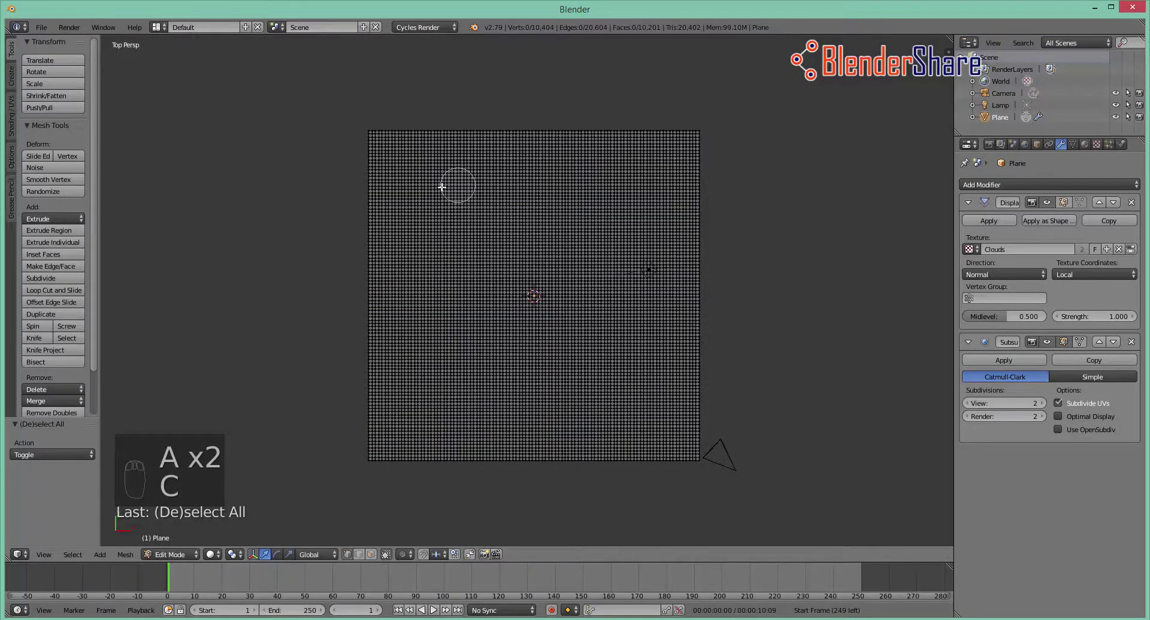
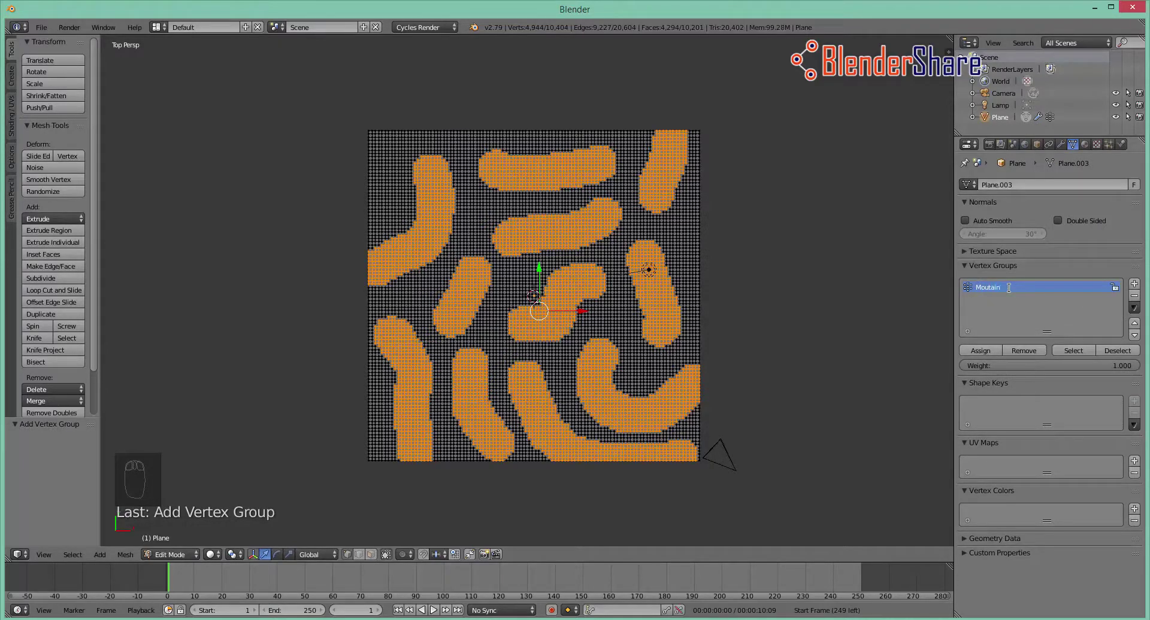
# Leave Edit Mode and limit the Displace modifier to the Moutain vertex group
pyautogui.moveTo(988, 353); pyautogui.dragTo(288, 531)
pyautogui.middleClick(468, 488)
pyautogui.middleClick(288, 531)
pyautogui.click(189, 557)
pyautogui.rightClick(189, 556)
# Inspect the ridged terrain and nudge the mountain displacement Strength to 1.070
pyautogui.moveTo(249, 519); pyautogui.dragTo(1064, 161)
pyautogui.moveTo(582, 417); pyautogui.dragTo(1065, 146)
pyautogui.moveTo(1065, 146); pyautogui.dragTo(697, 374)
pyautogui.moveTo(697, 374); pyautogui.dragTo(486, 365)
pyautogui.middleClick(476, 364)
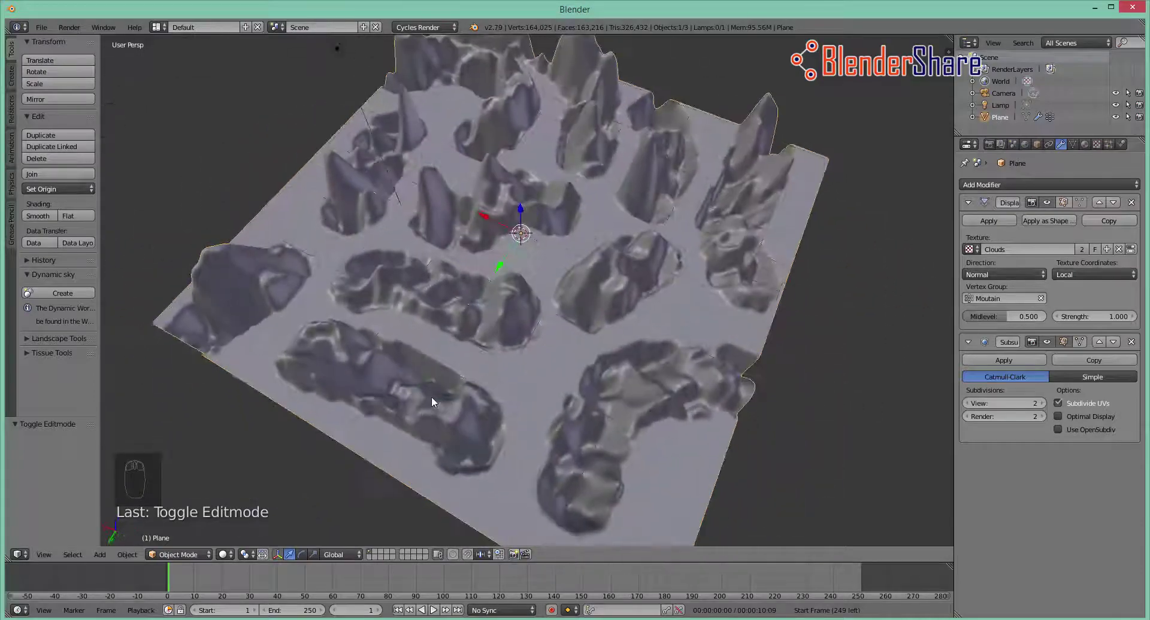
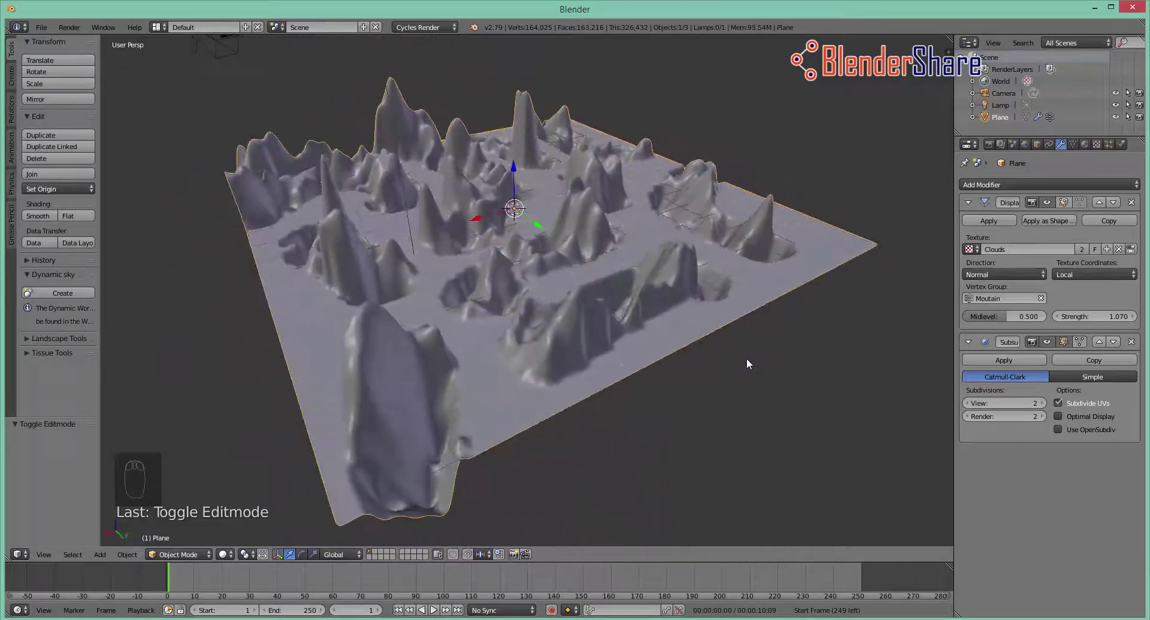
# Invert the selection in Edit Mode and assign those vertices to a new Ground vertex group
pyautogui.moveTo(731, 327); pyautogui.dragTo(714, 348)
pyautogui.press('Tab')
pyautogui.press('ctrl+i')
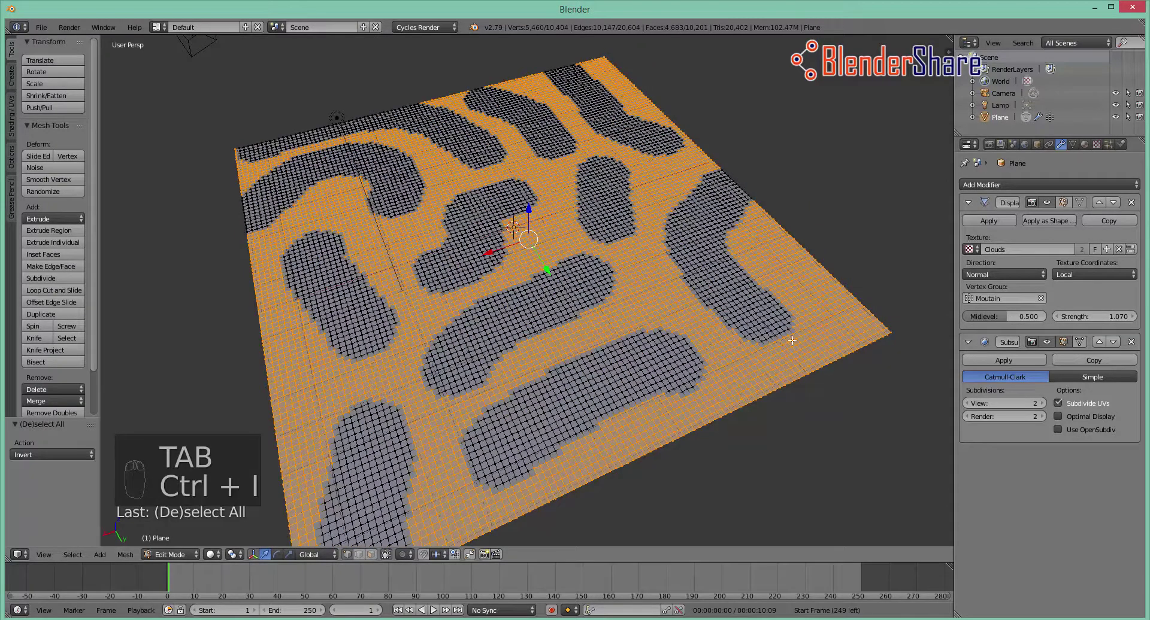
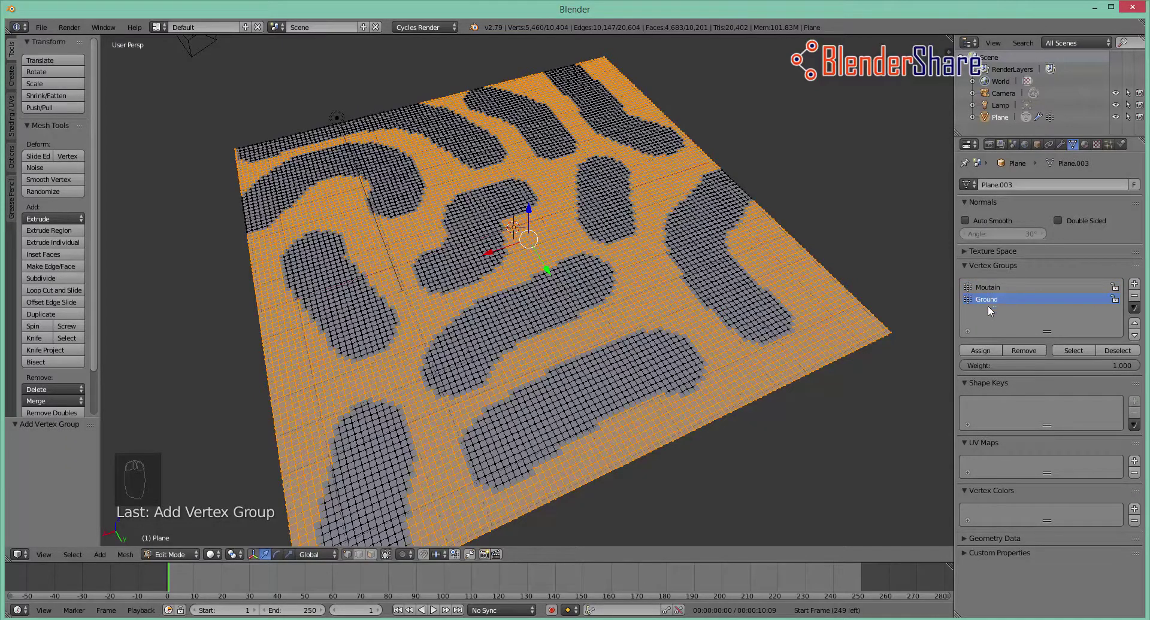
pyautogui.moveTo(988, 355); pyautogui.dragTo(267, 519)
pyautogui.moveTo(699, 409); pyautogui.dragTo(183, 545)
pyautogui.click(170, 564)
pyautogui.middleClick(182, 545)
# Add a second, untextured Displace modifier to the plane
pyautogui.moveTo(182, 545); pyautogui.dragTo(1059, 204)
pyautogui.moveTo(1063, 149); pyautogui.dragTo(1075, 187)
pyautogui.moveTo(1075, 184); pyautogui.dragTo(998, 270)
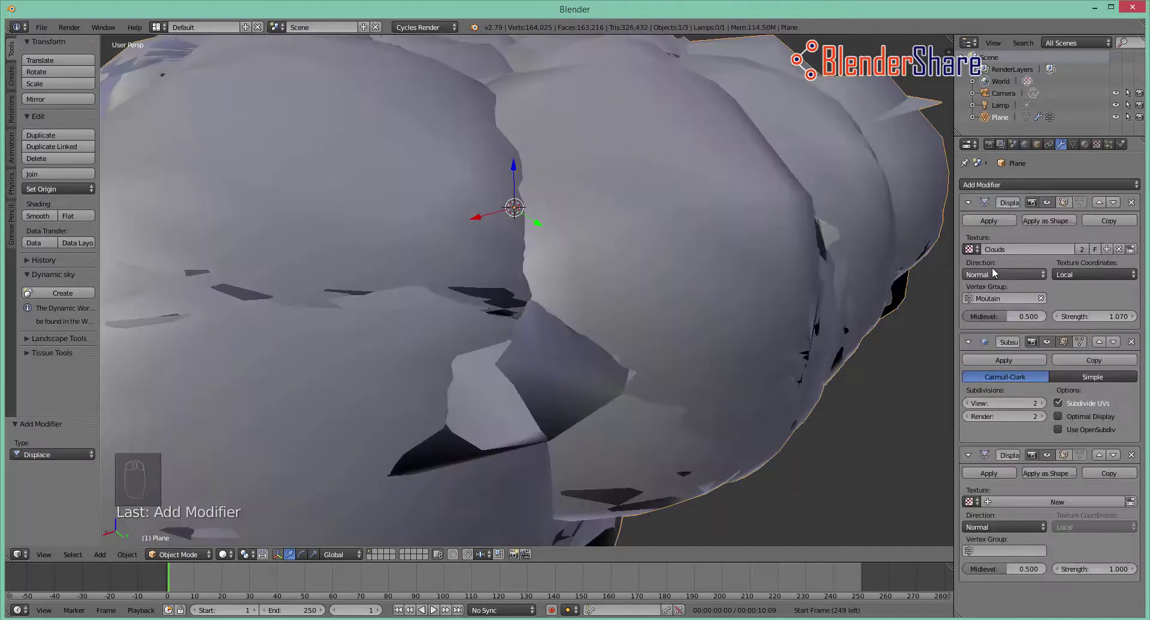
# Give the second Displace modifier the Clouds texture, limited to the Ground group at strength 0.200
pyautogui.moveTo(698, 351); pyautogui.dragTo(1018, 549)
pyautogui.moveTo(973, 503); pyautogui.dragTo(850, 509)
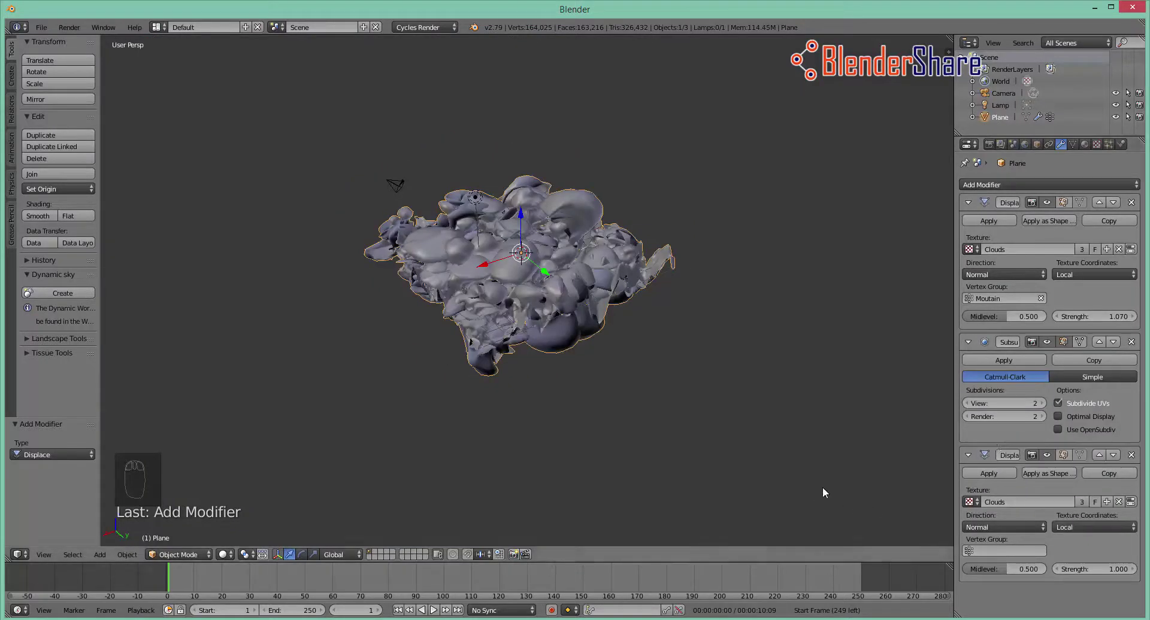
pyautogui.moveTo(1003, 554); pyautogui.dragTo(990, 458)
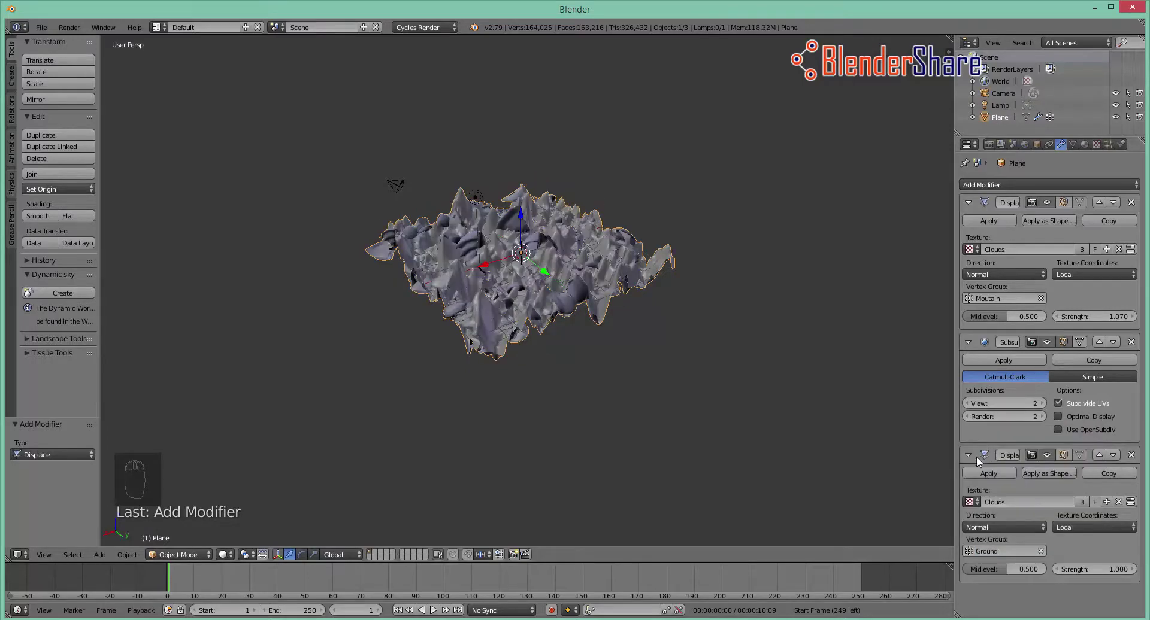
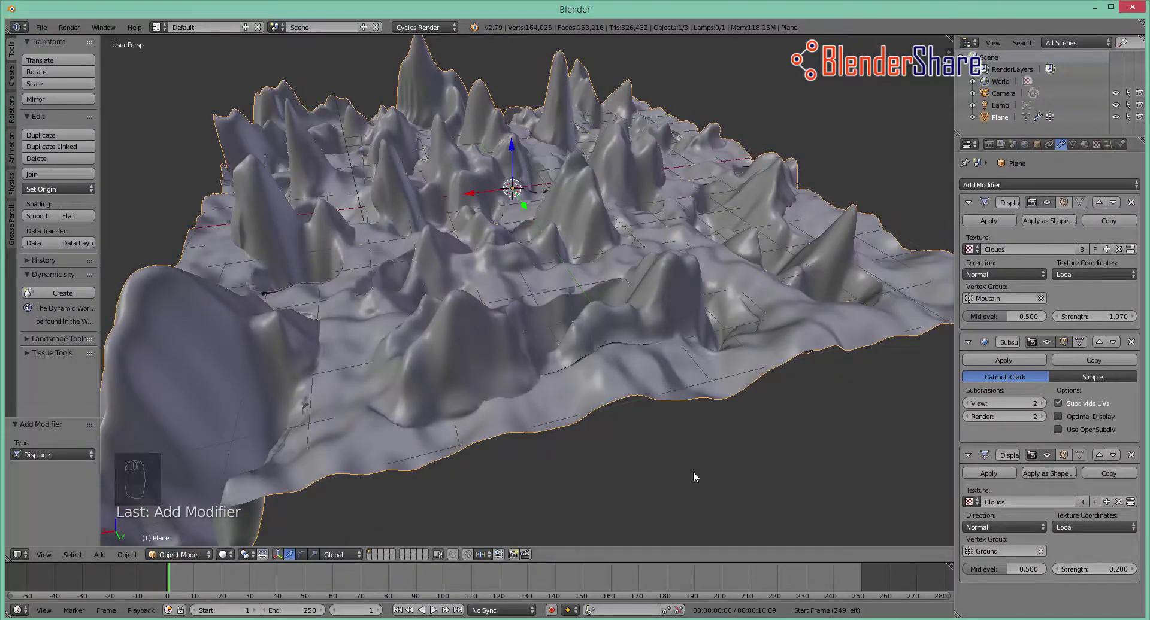
# Orbit and zoom around the layered terrain to view the ground from above
pyautogui.moveTo(708, 474); pyautogui.dragTo(566, 477)
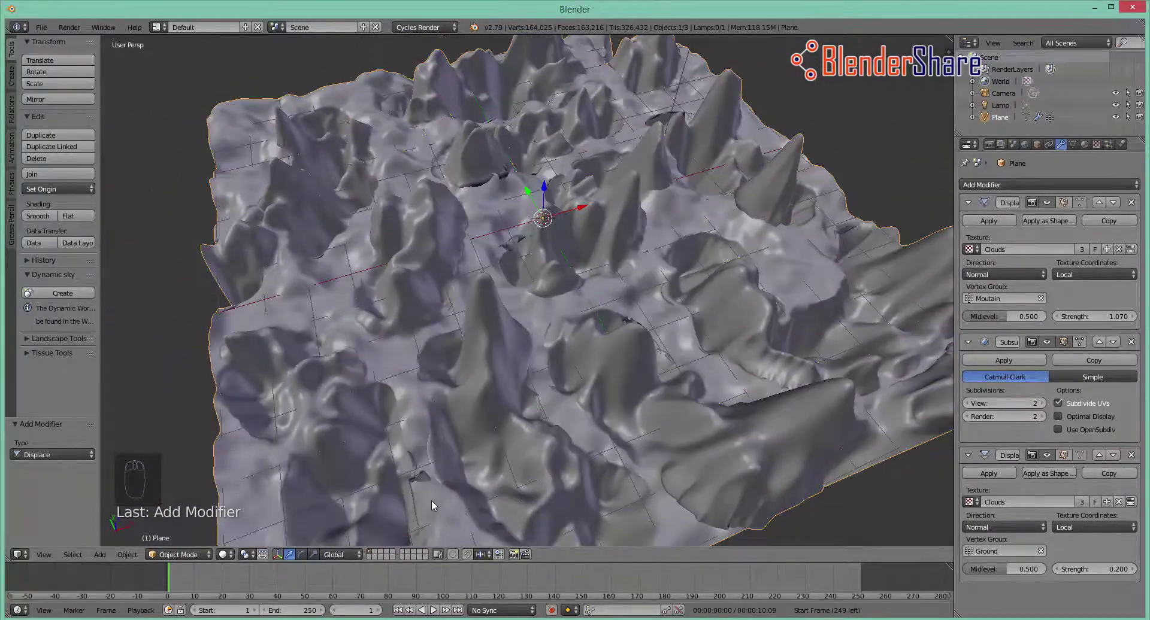
pyautogui.moveTo(528, 439); pyautogui.dragTo(608, 370)
pyautogui.moveTo(612, 368); pyautogui.dragTo(669, 360)
pyautogui.scroll(3)
pyautogui.moveTo(668, 360); pyautogui.dragTo(669, 360)
pyautogui.scroll(-3)
pyautogui.scroll(3)
pyautogui.moveTo(678, 361); pyautogui.dragTo(1051, 484)
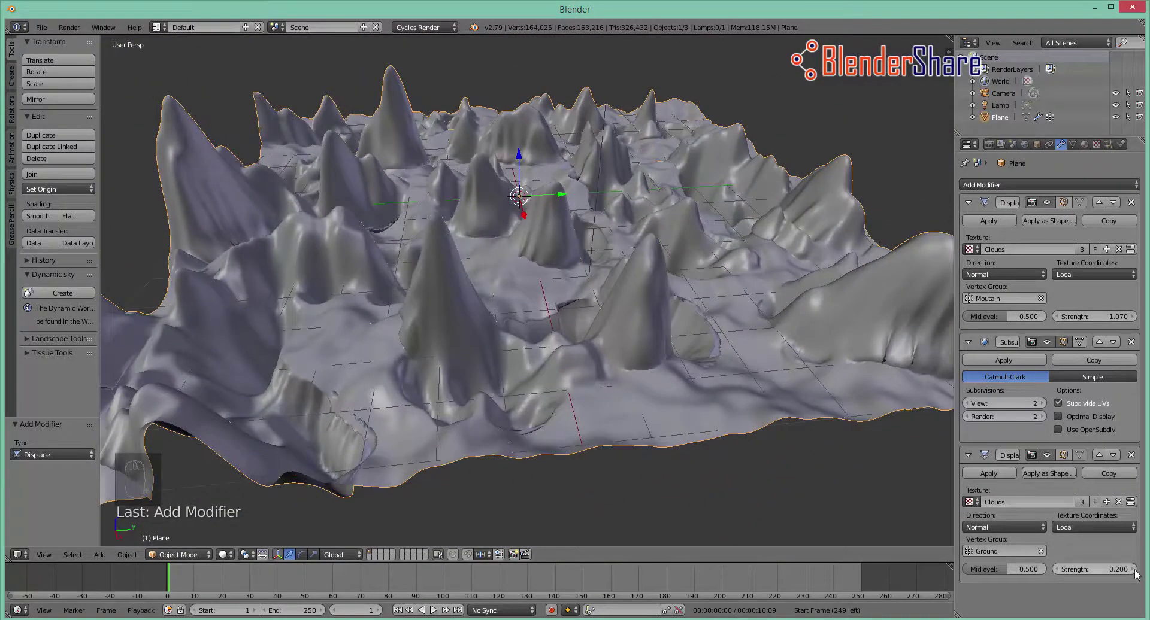
# Lower the Ground displacement Strength to 0.100 and review the finished terrain
pyautogui.moveTo(1138, 569); pyautogui.dragTo(1057, 567)
pyautogui.moveTo(1063, 568); pyautogui.dragTo(988, 558)
pyautogui.moveTo(777, 501); pyautogui.dragTo(701, 452)
pyautogui.moveTo(1062, 573); pyautogui.dragTo(712, 459)
pyautogui.moveTo(701, 452); pyautogui.dragTo(704, 452)
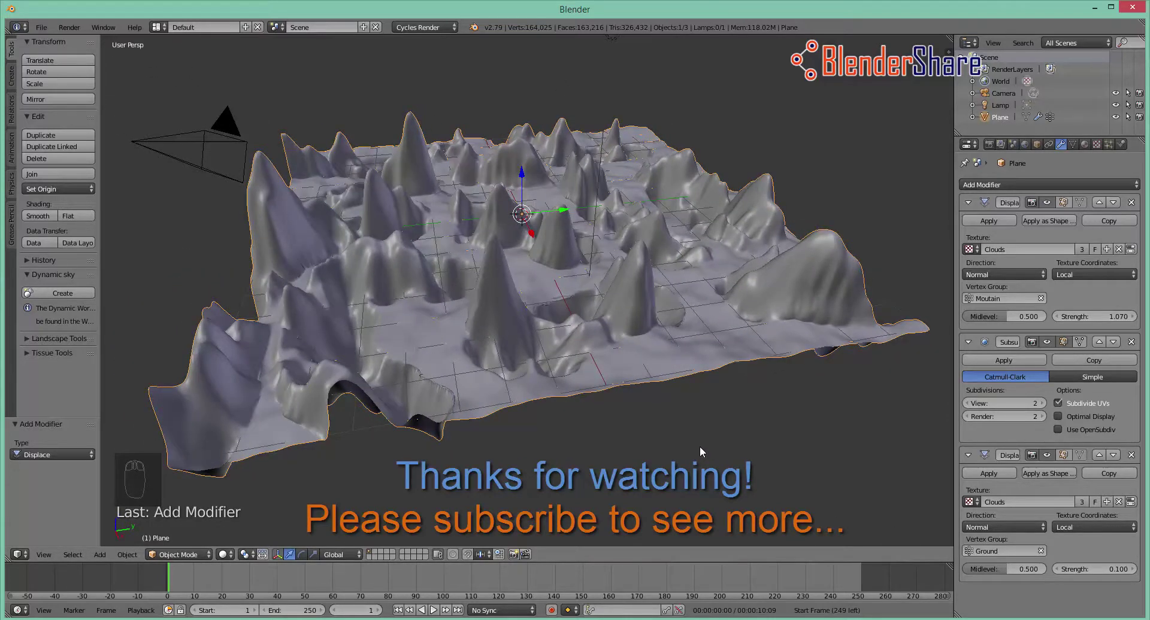